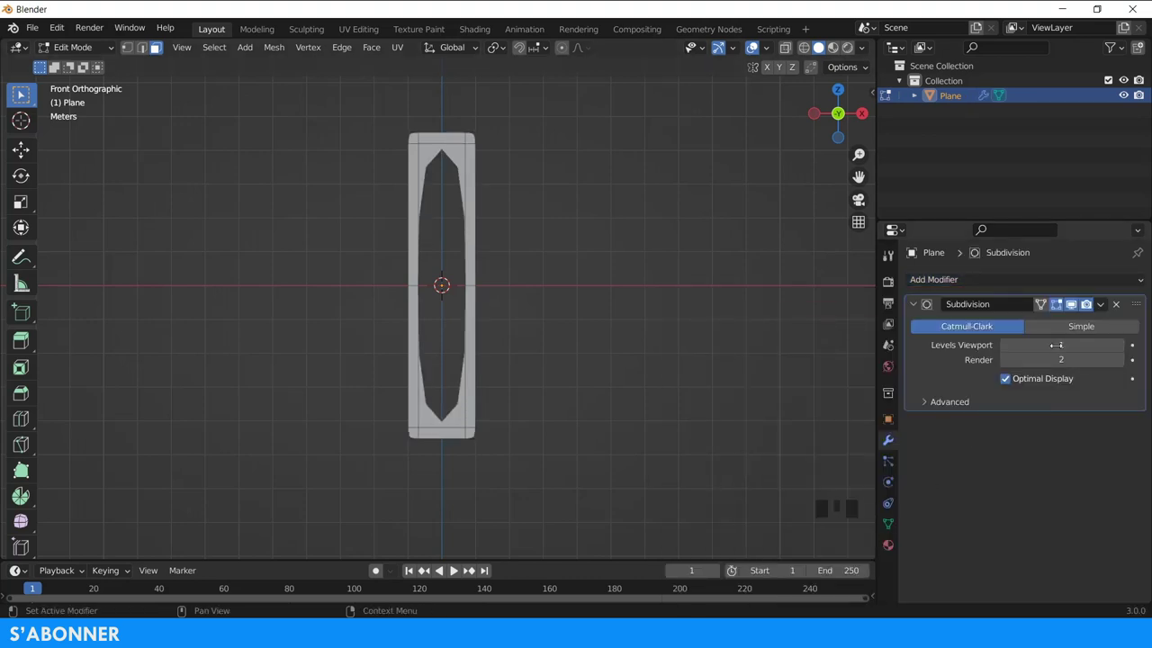
Step: Set preview subdivision to 2 and add two loop cuts slid toward the frame's top and bottom
{"action": "left_click", "coordinate": [1127, 350]}
{"action": "scroll", "scroll_direction": "up", "scroll_amount": 3}
{"action": "scroll", "scroll_direction": "down", "scroll_amount": 3}
{"action": "scroll", "scroll_direction": "up", "scroll_amount": 3}
{"action": "key", "text": "ctrl+r"}
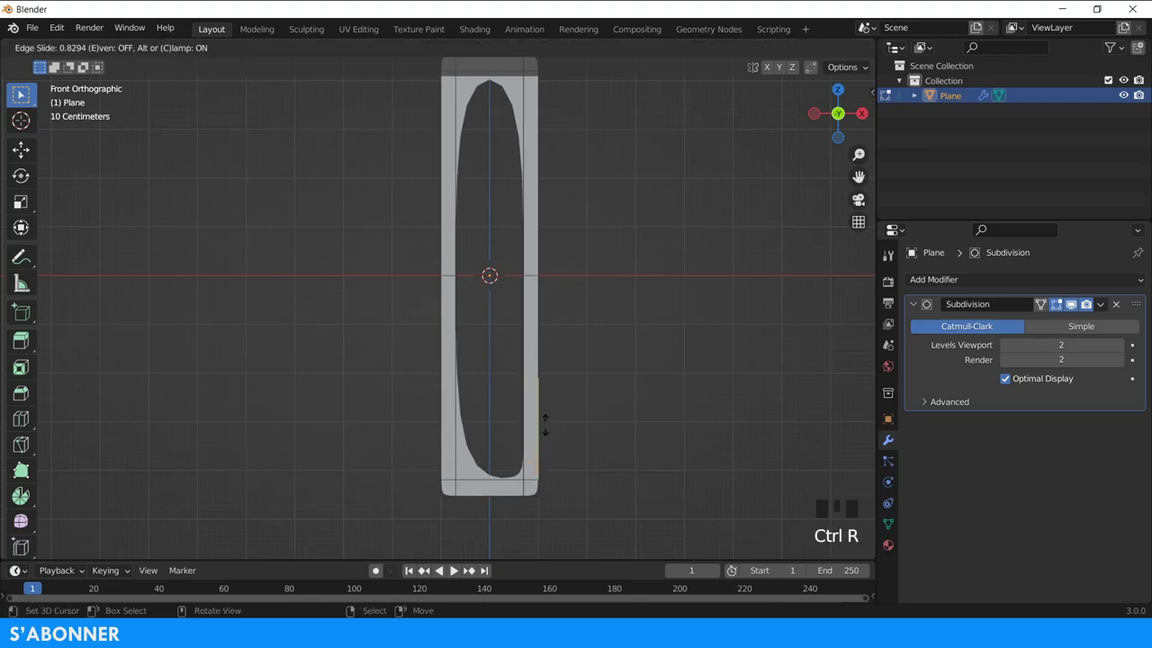
{"action": "key", "text": "ctrl+r"}
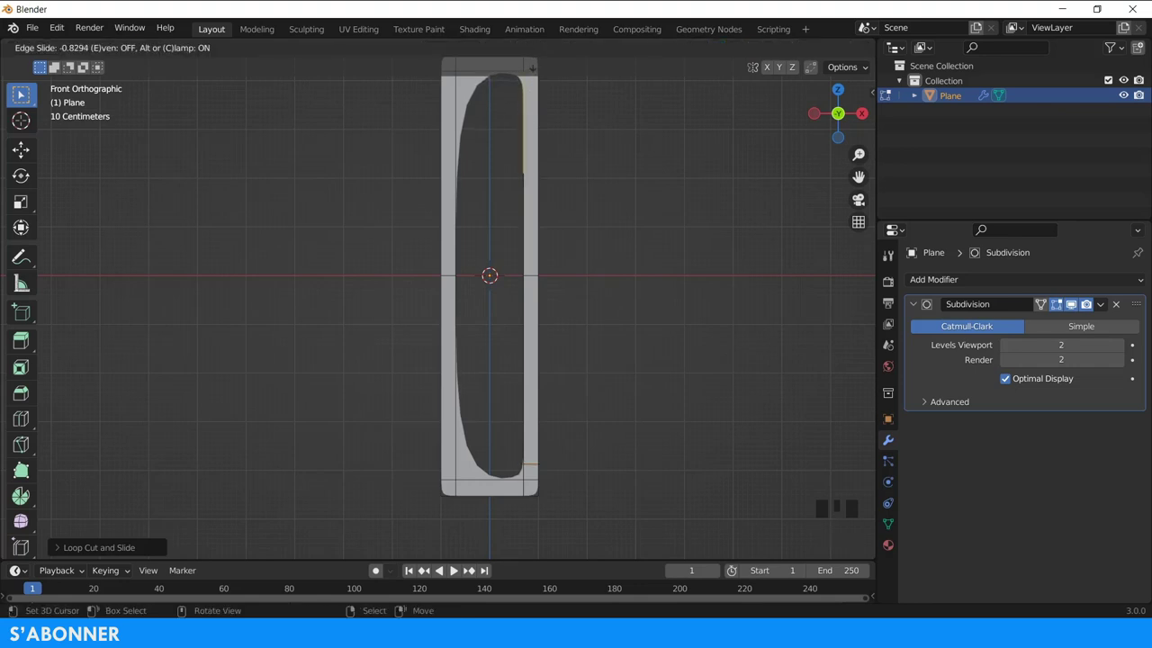
{"action": "scroll", "scroll_direction": "down", "scroll_amount": 3}
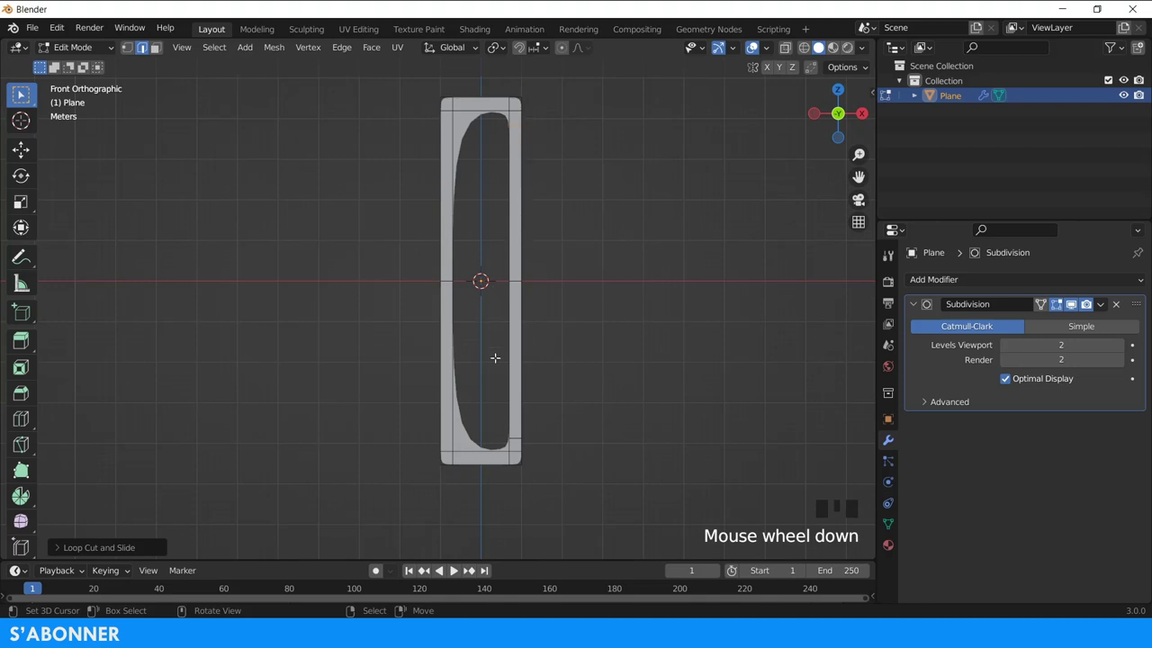
Step: Select all, symmetrize the frame from +X to -X, and return to Object Mode
{"action": "key", "text": "a"}
{"action": "key", "text": "a"}
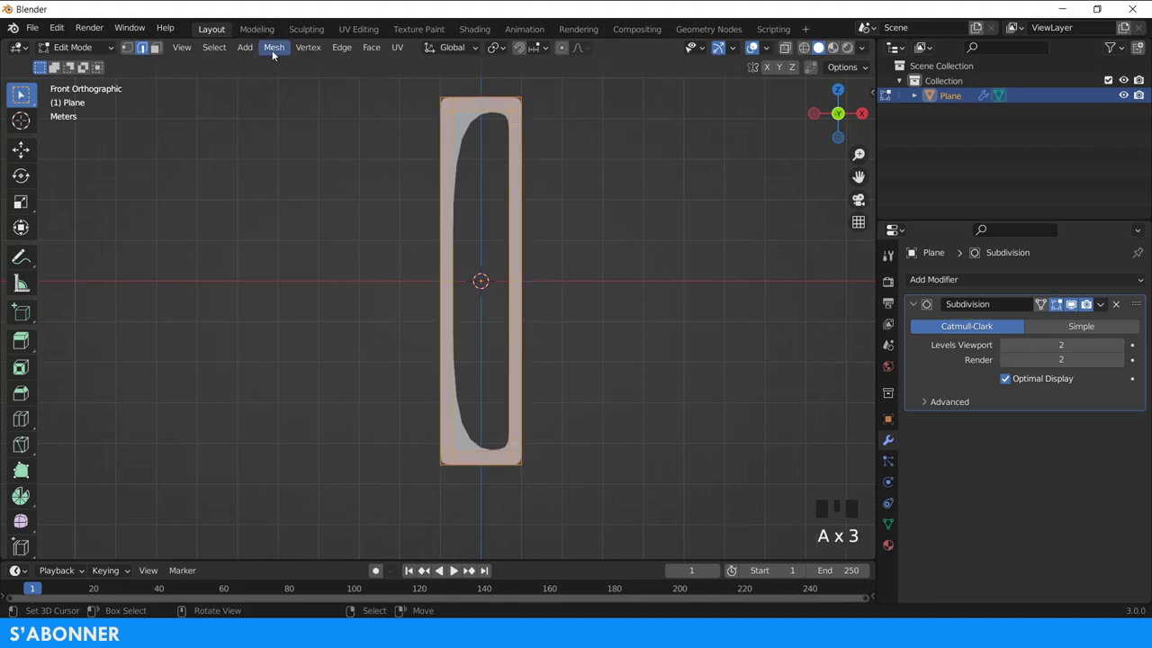
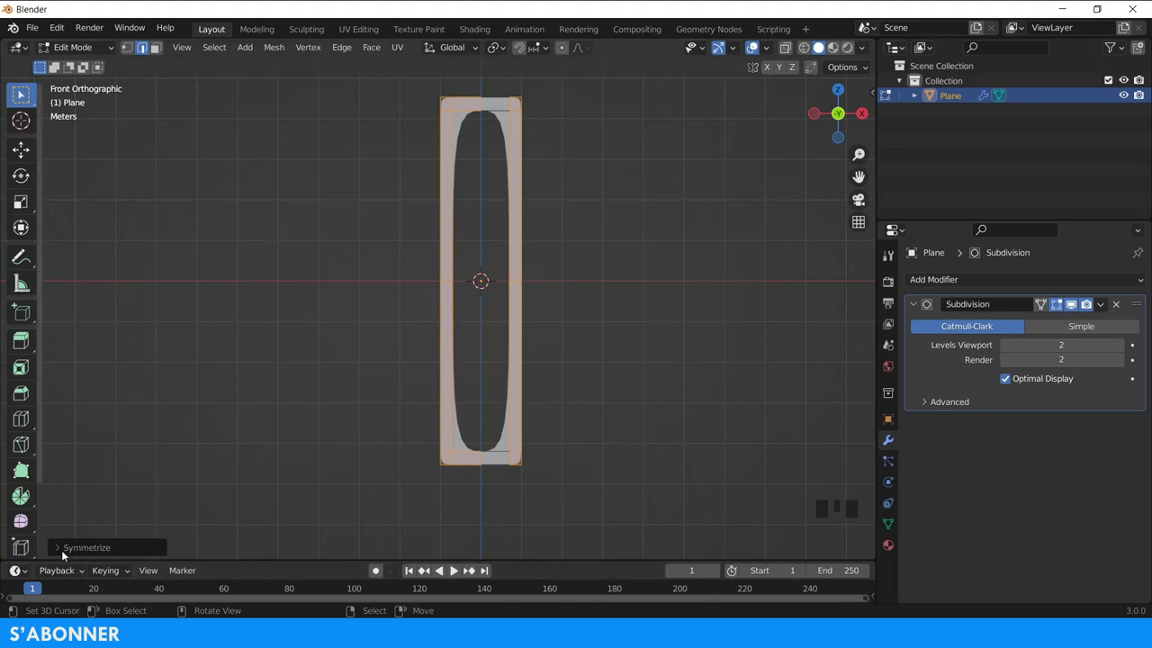
{"action": "left_click_drag", "start_coordinate": [64, 550], "coordinate": [151, 498]}
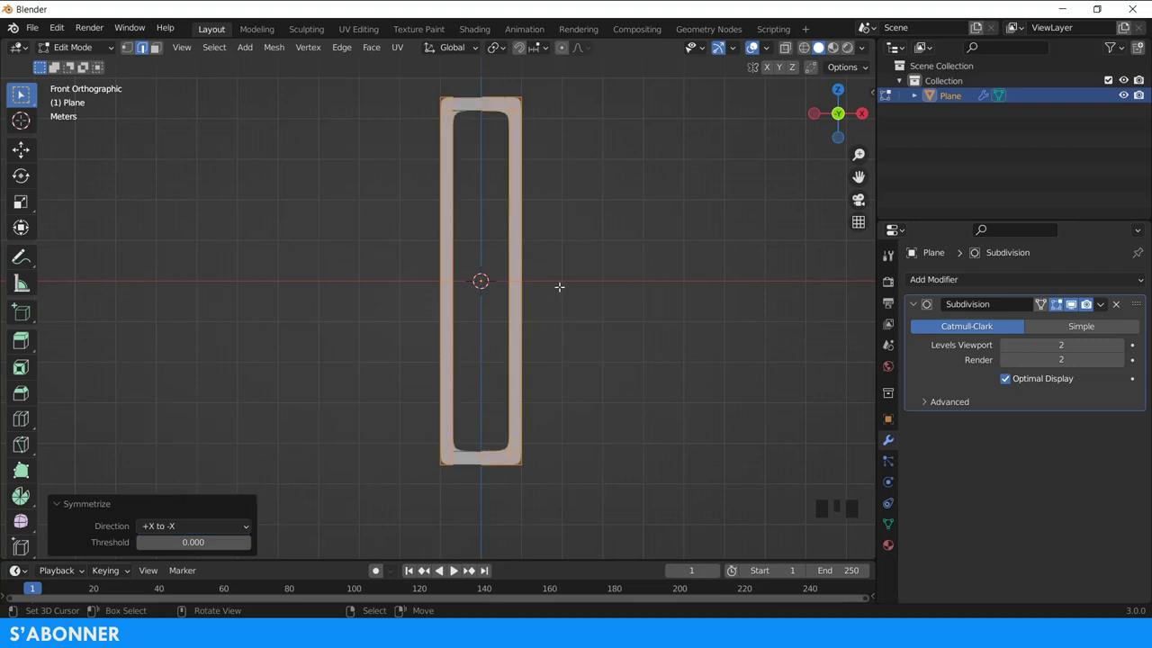
{"action": "key", "text": "Tab"}
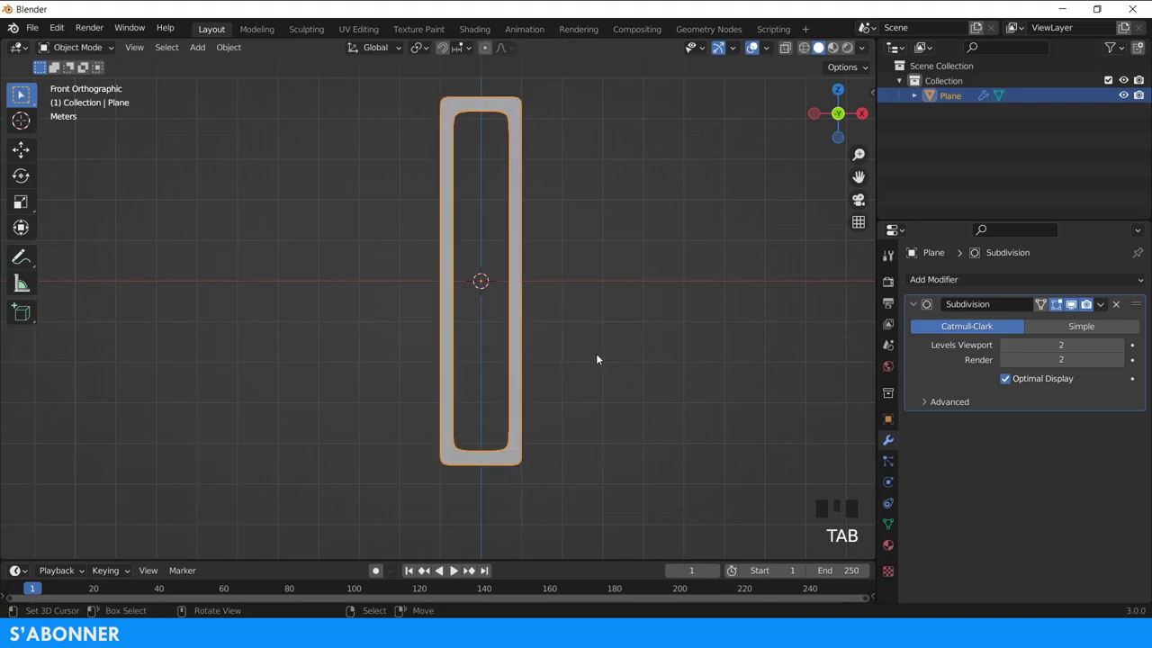
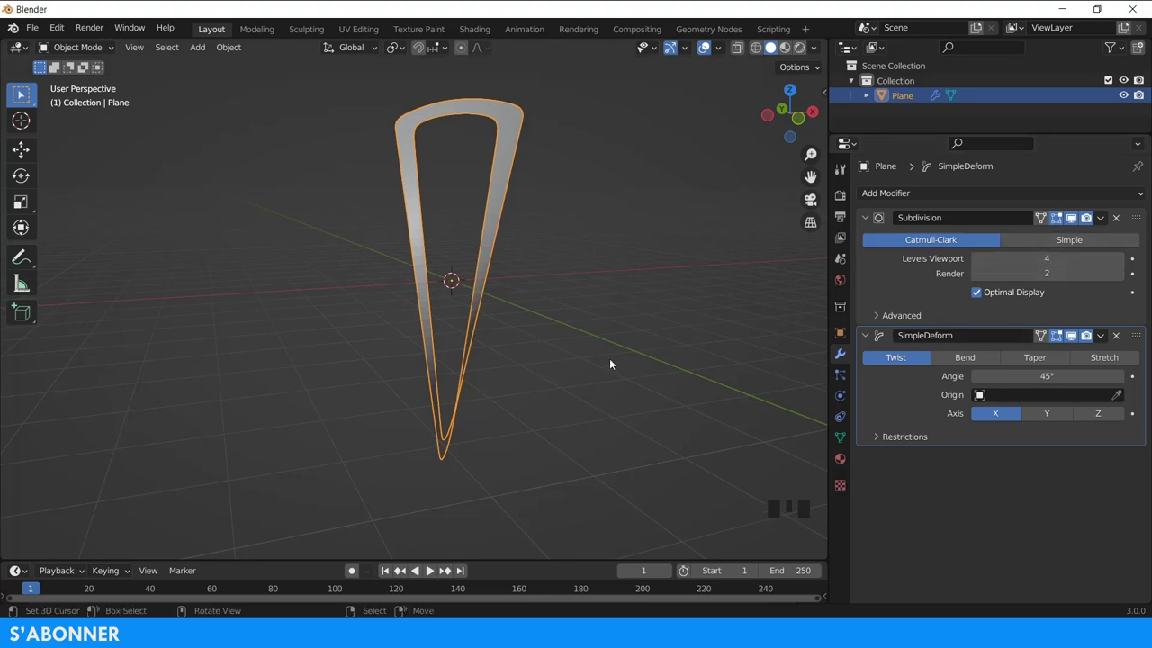
Step: Switch the SimpleDeform modifier from Twist to Bend and adjust the angle to 45°
{"action": "left_click_drag", "start_coordinate": [590, 251], "coordinate": [960, 398]}
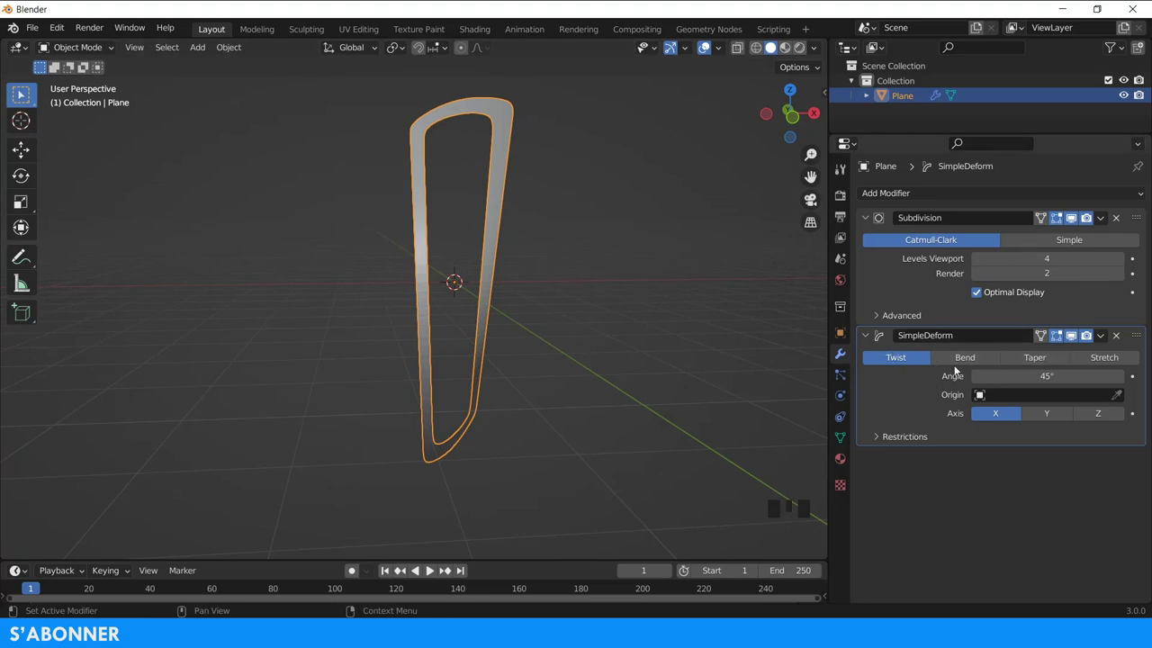
{"action": "left_click", "coordinate": [976, 362]}
{"action": "left_click_drag", "start_coordinate": [421, 275], "coordinate": [646, 346]}
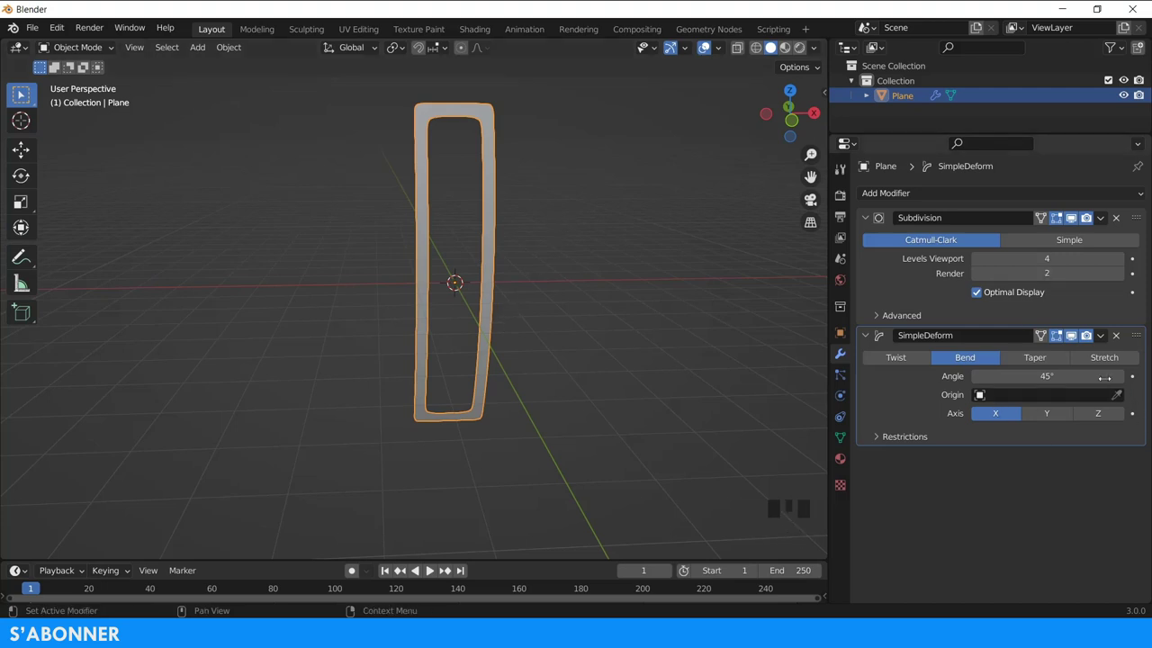
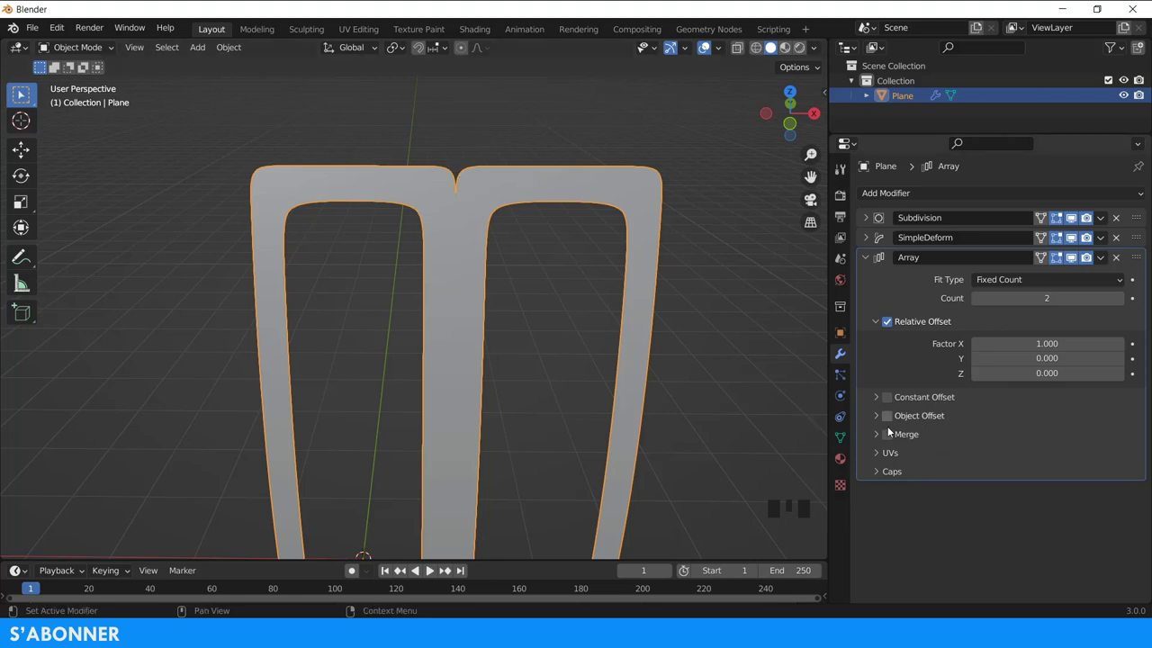
Step: Set the Array count to 7 and orbit to check the curved seven-slot grille
{"action": "left_click", "coordinate": [895, 438]}
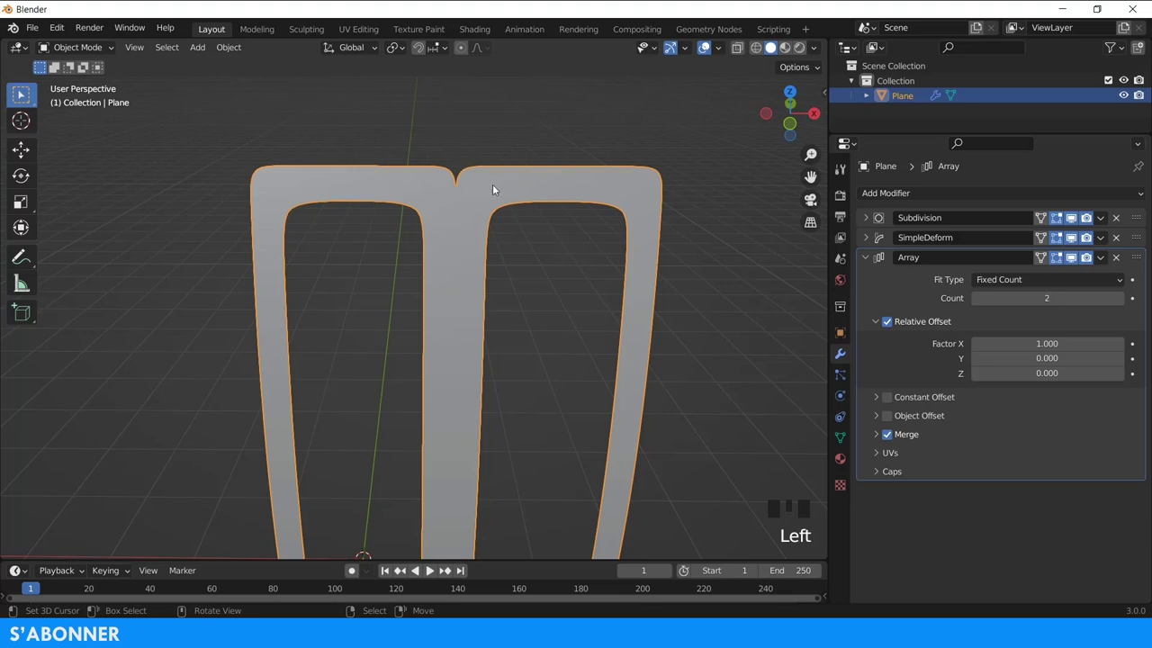
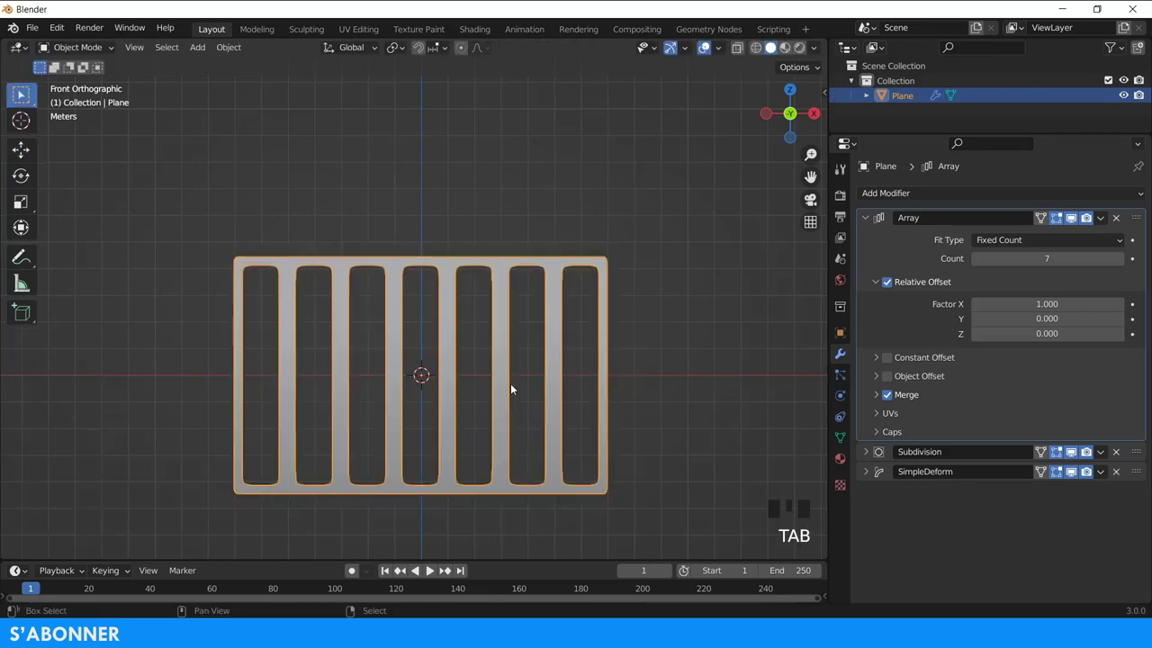
{"action": "scroll", "scroll_direction": "down", "scroll_amount": 3}
{"action": "left_click_drag", "start_coordinate": [445, 213], "coordinate": [289, 278]}
{"action": "left_click_drag", "start_coordinate": [865, 219], "coordinate": [899, 195]}
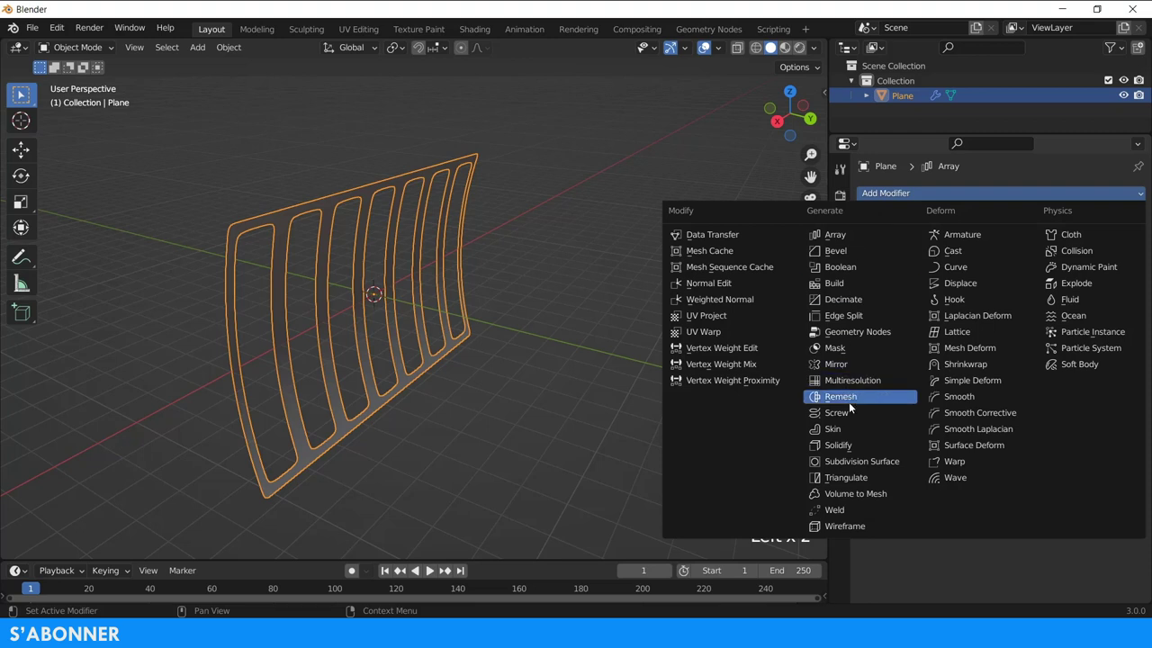
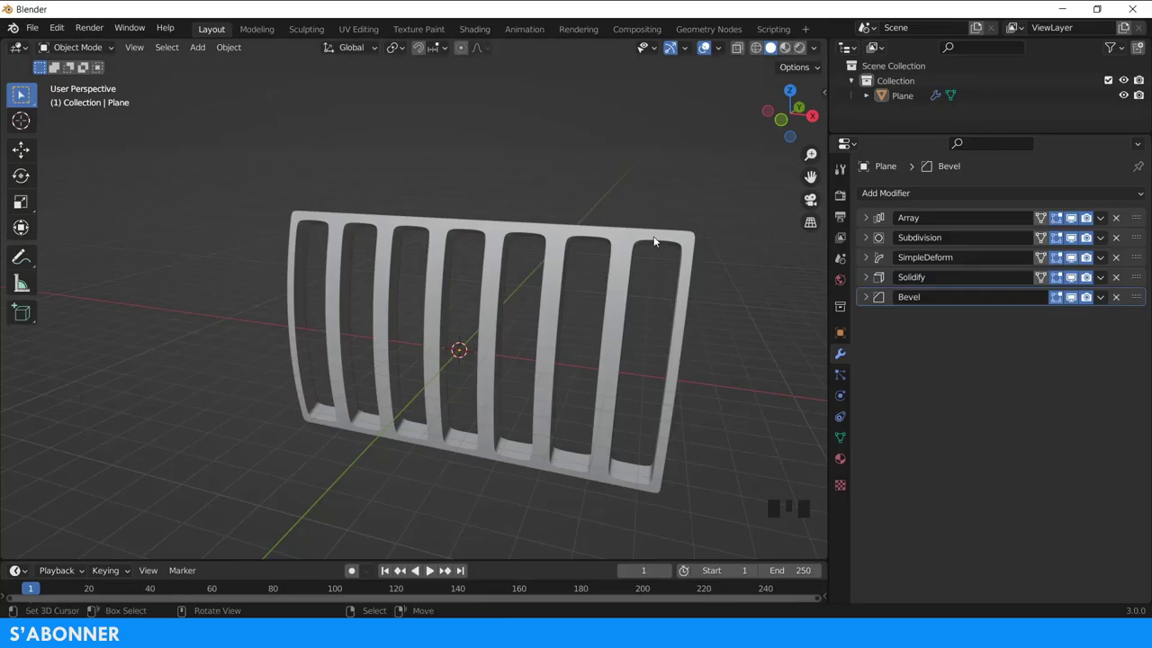
Step: Select the grille and expand the SimpleDeform modifier to show its bend settings
{"action": "right_click", "coordinate": [658, 241]}
{"action": "scroll", "scroll_direction": "up", "scroll_amount": 3}
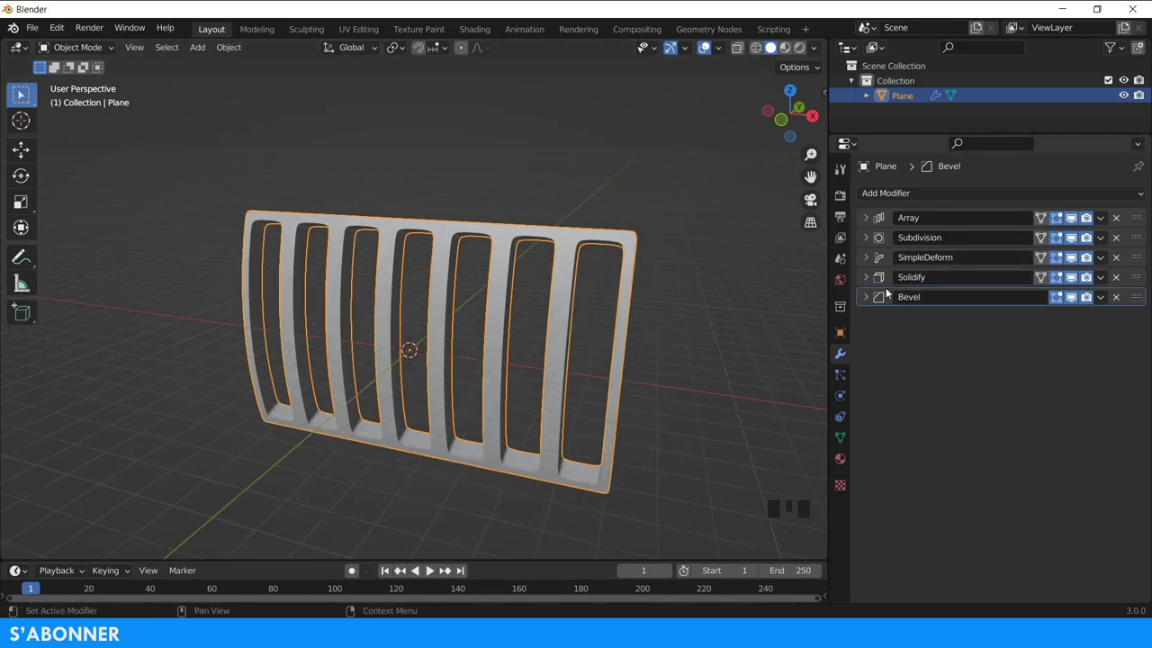
{"action": "left_click_drag", "start_coordinate": [868, 262], "coordinate": [903, 271]}
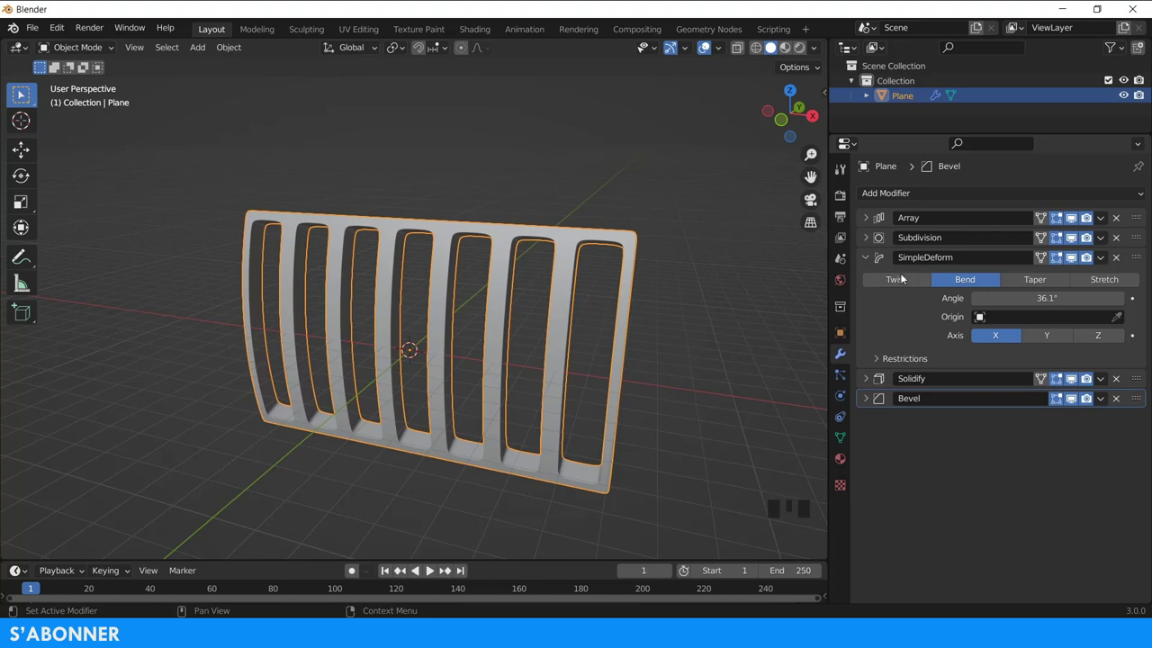
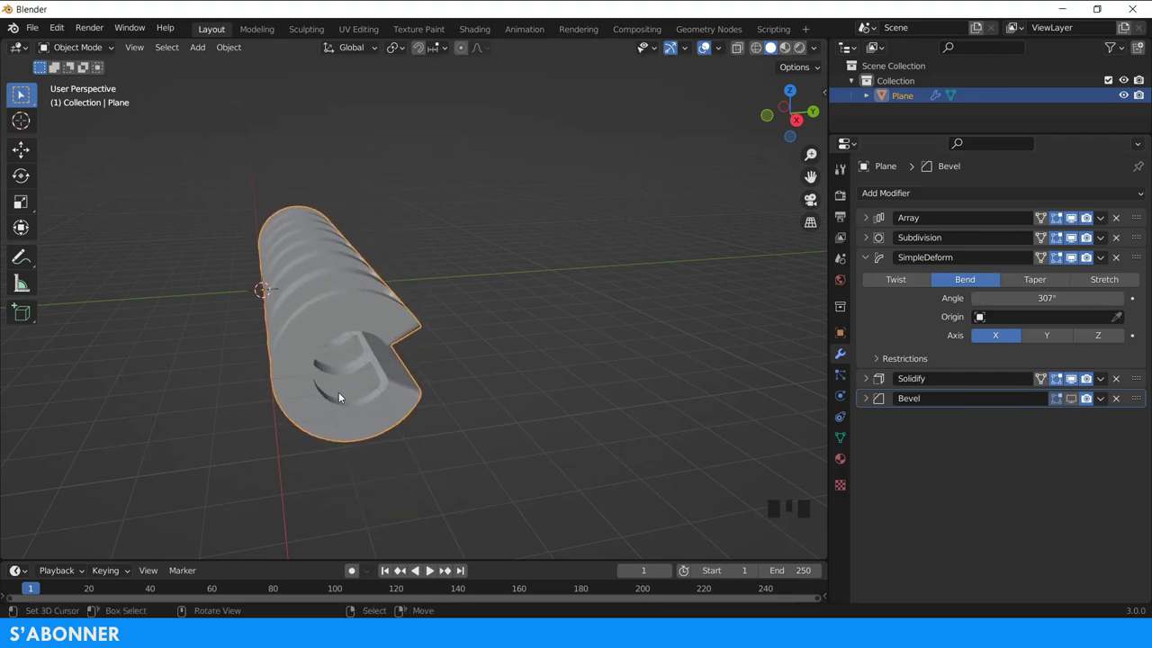
Step: Switch the deformation to Twist and drag its angle toward -107°
{"action": "key", "text": "w"}
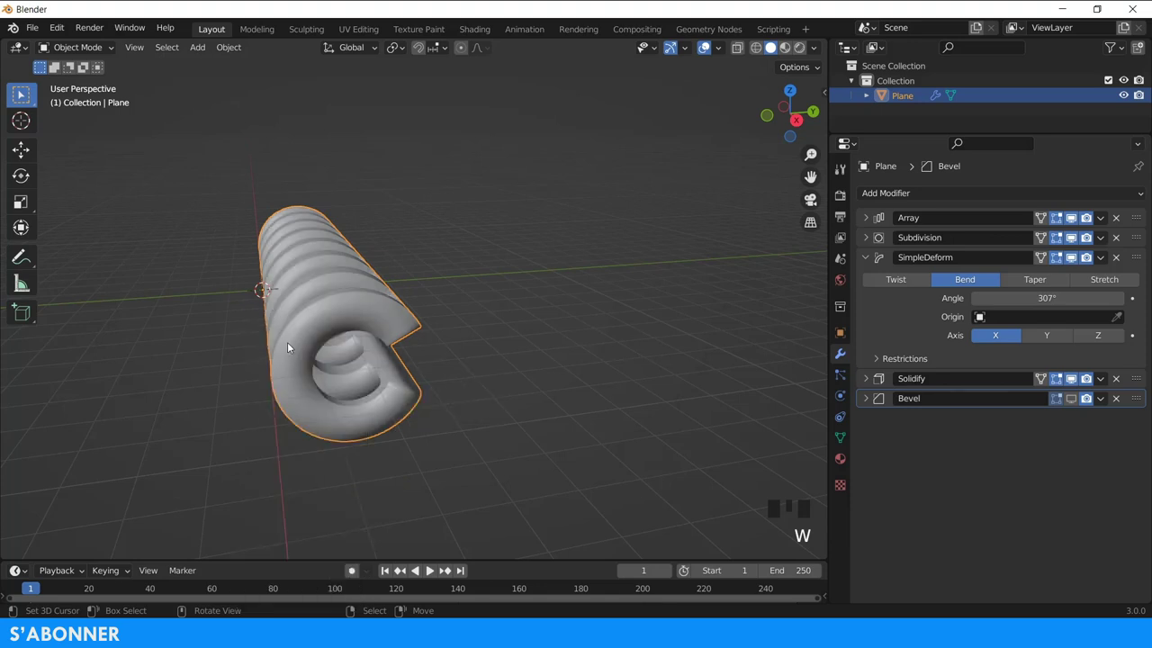
{"action": "left_click", "coordinate": [842, 458]}
{"action": "scroll", "scroll_direction": "down", "scroll_amount": 3}
{"action": "left_click_drag", "start_coordinate": [871, 480], "coordinate": [961, 452]}
{"action": "scroll", "scroll_direction": "down", "scroll_amount": 3}
{"action": "left_click_drag", "start_coordinate": [981, 503], "coordinate": [887, 497]}
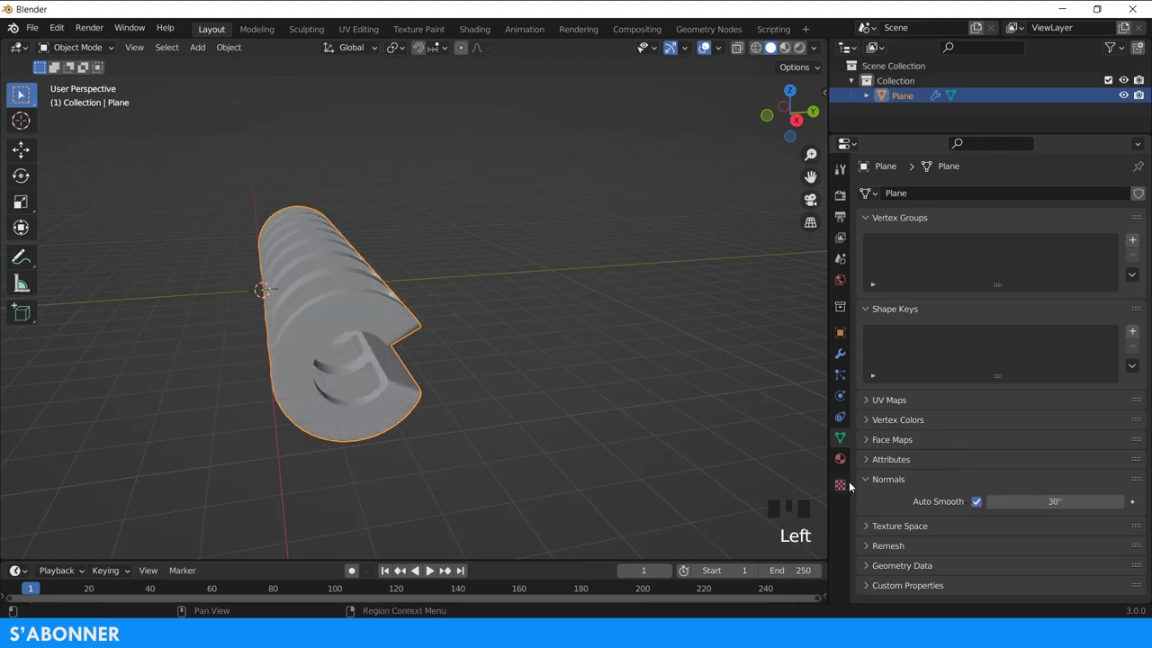
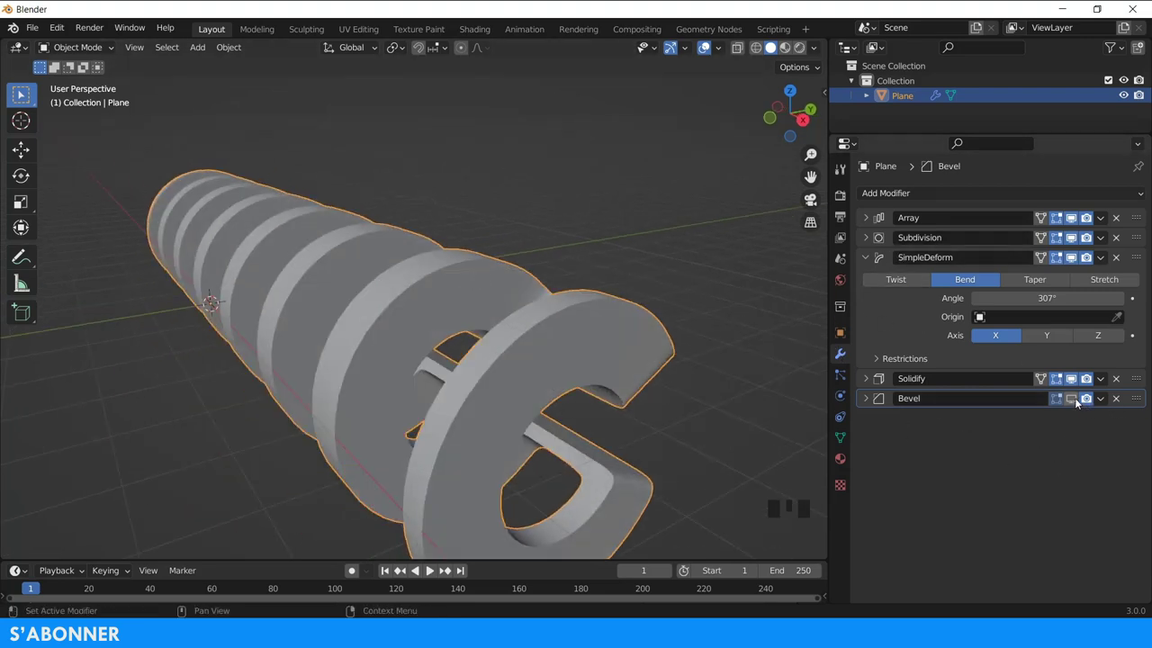
Step: Disable the bevel's viewport effect and inspect the fanned-out grille
{"action": "left_click", "coordinate": [1076, 403]}
{"action": "scroll", "scroll_direction": "down", "scroll_amount": 3}
{"action": "left_click_drag", "start_coordinate": [556, 263], "coordinate": [509, 246]}
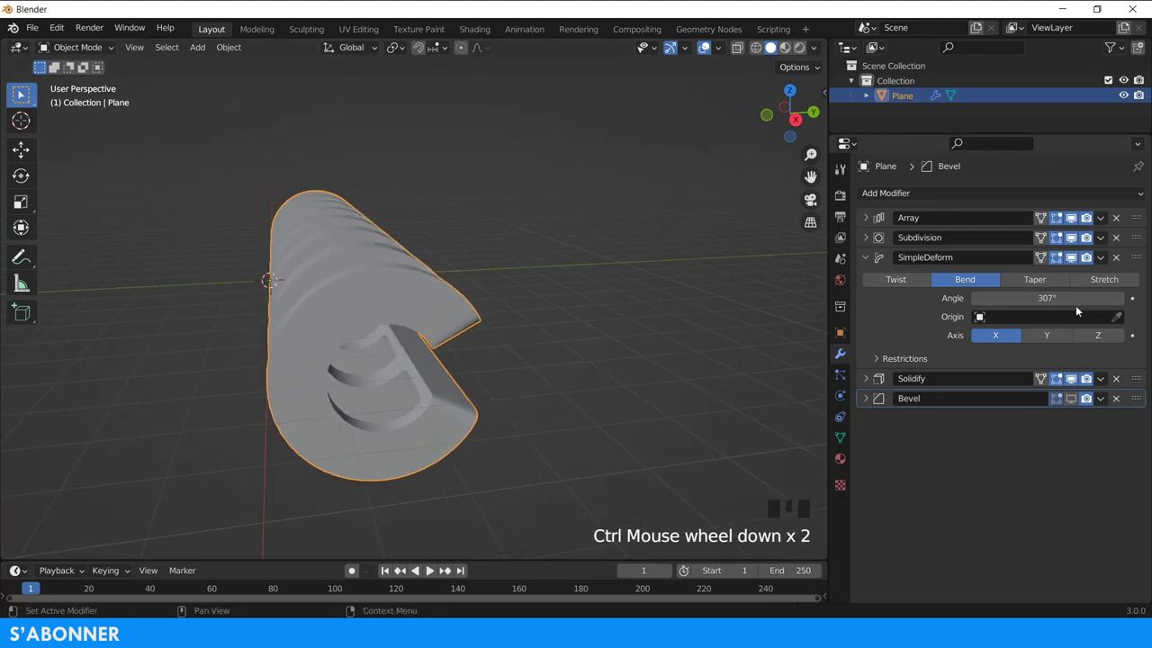
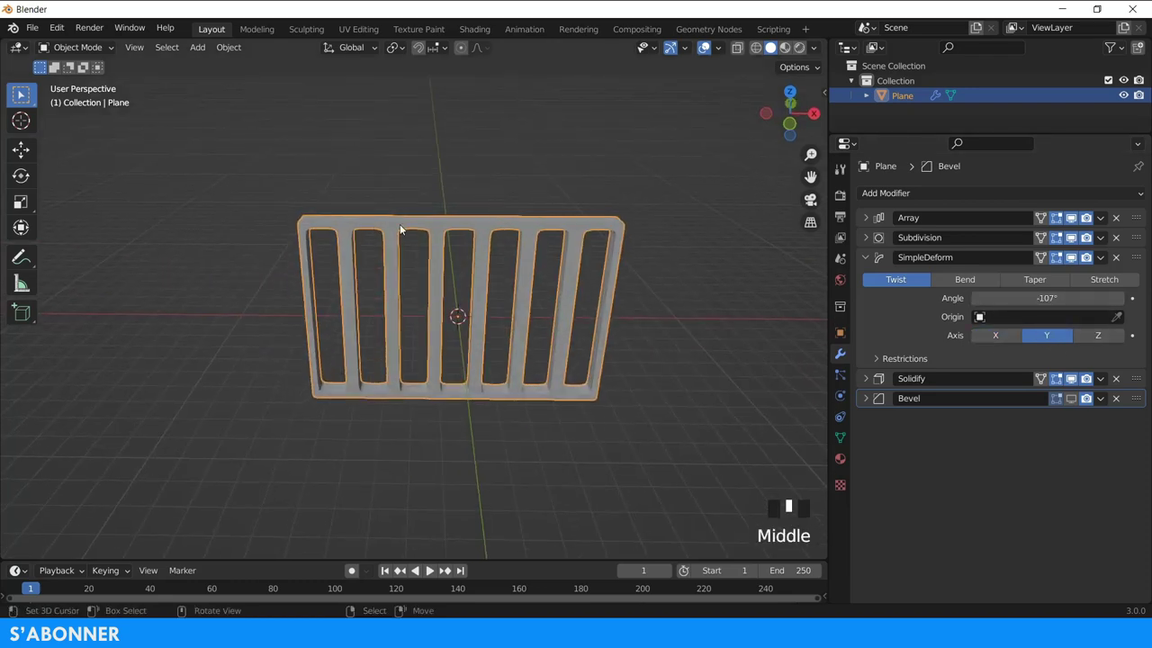
Step: Bend the grille -288° around the X axis and view it from front orthographic
{"action": "scroll", "scroll_direction": "up", "scroll_amount": 3}
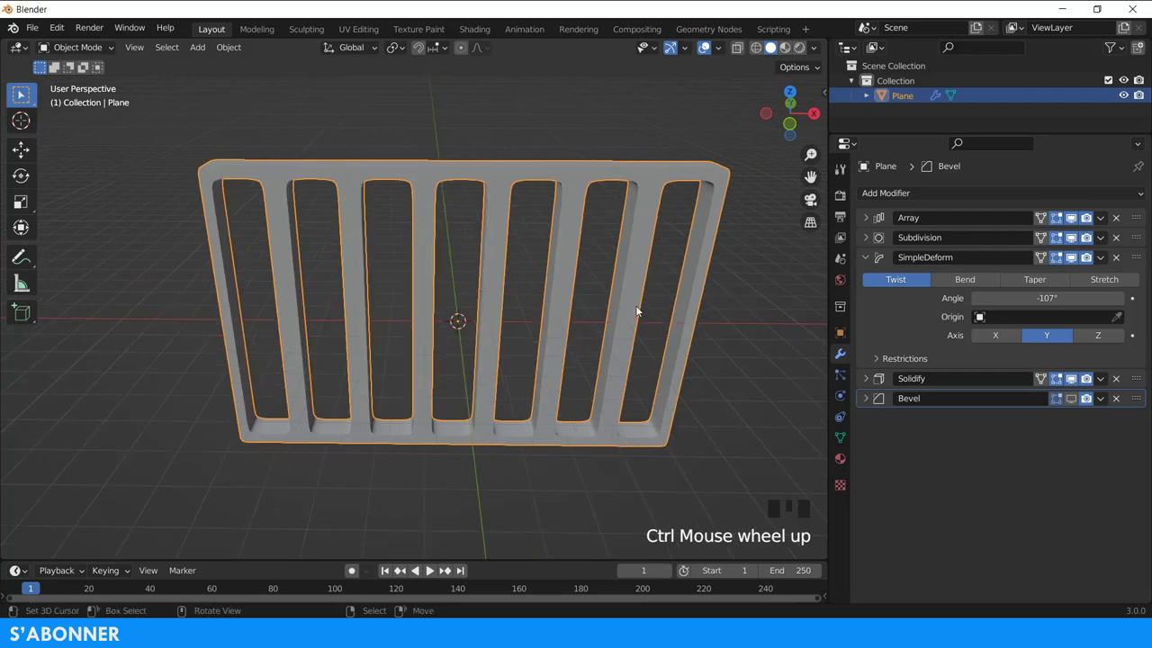
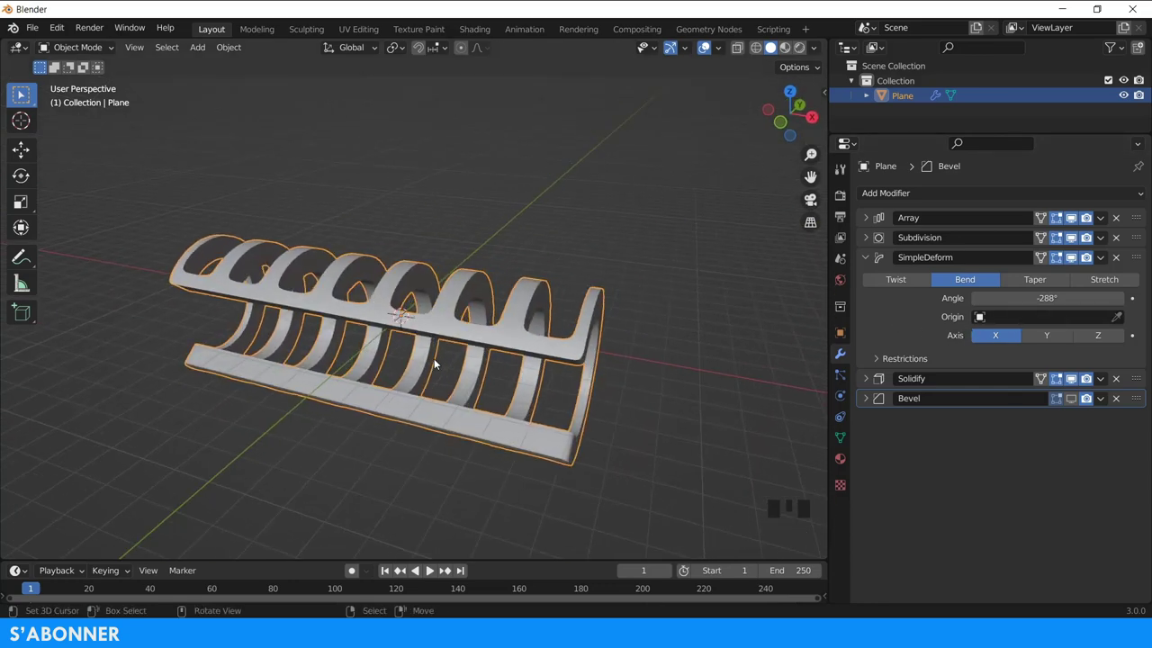
{"action": "key", "text": "KP_1"}
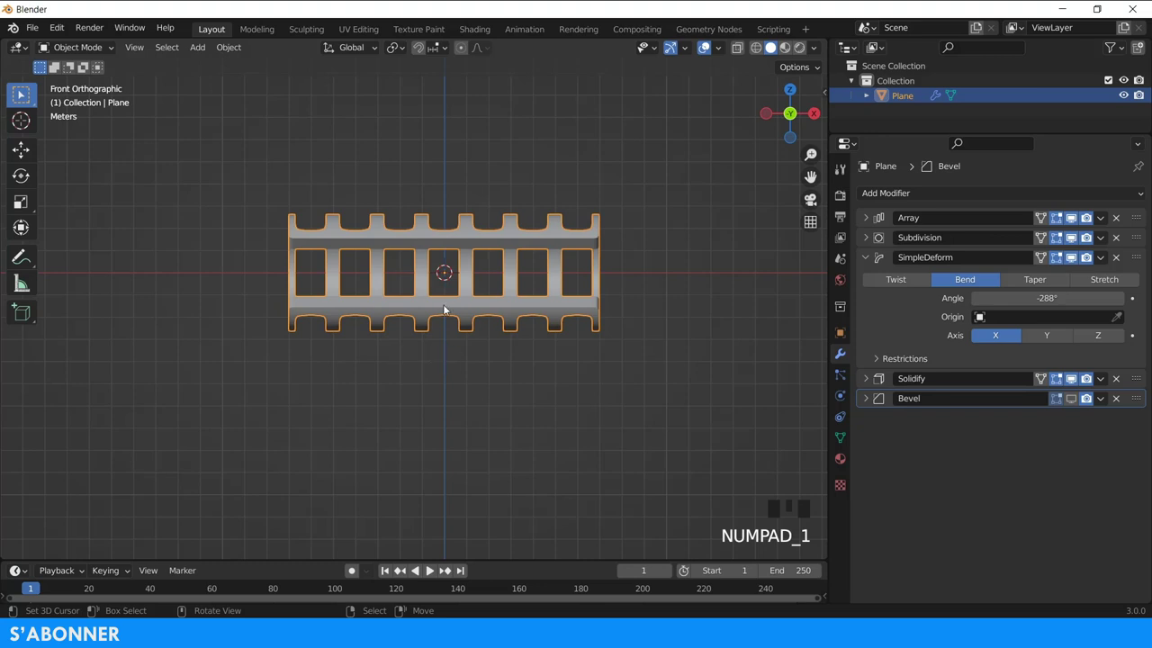
Step: Add an Empty at the origin scaled to 5.816, then reselect the grille plane
{"action": "key", "text": "shift+a"}
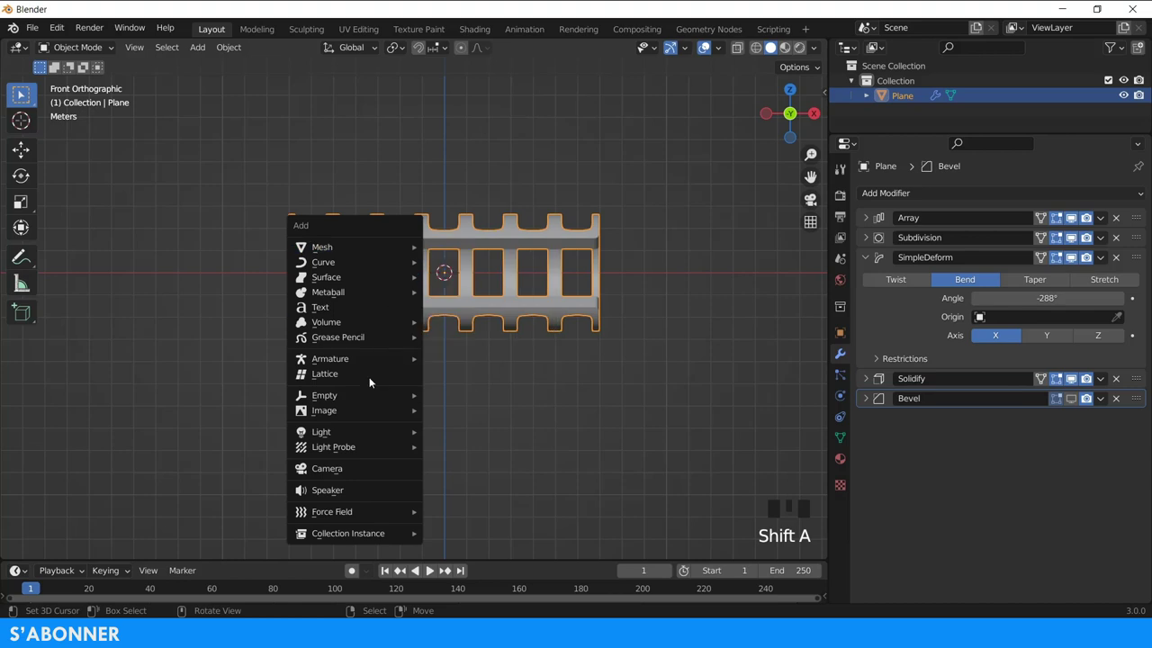
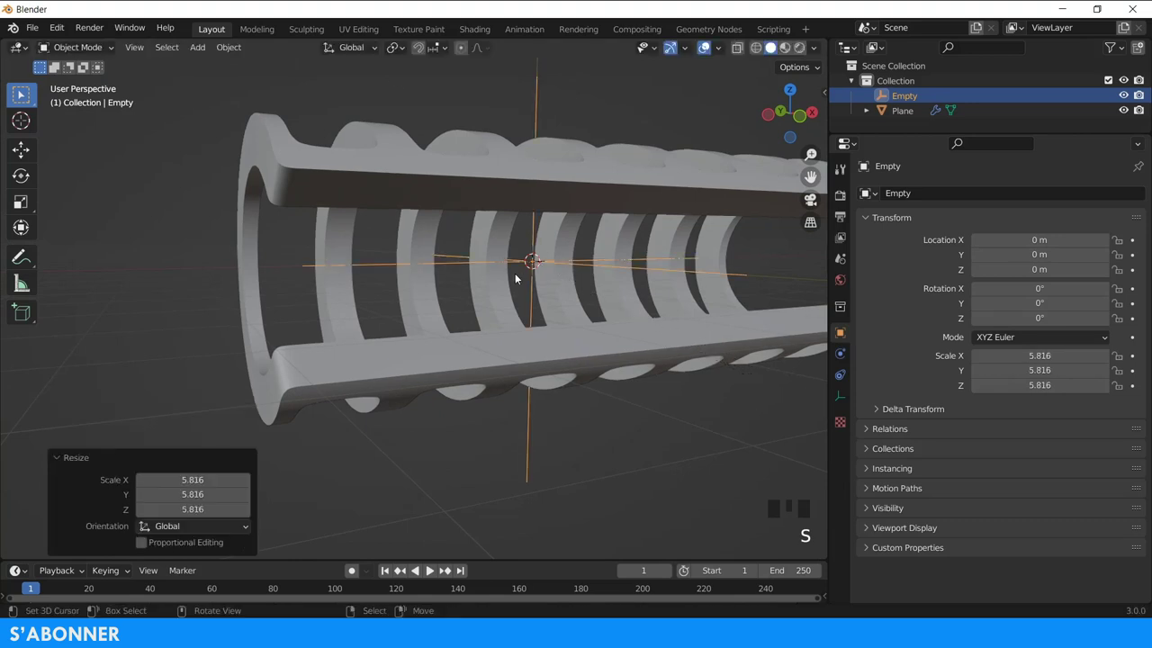
{"action": "key", "text": "KP_1"}
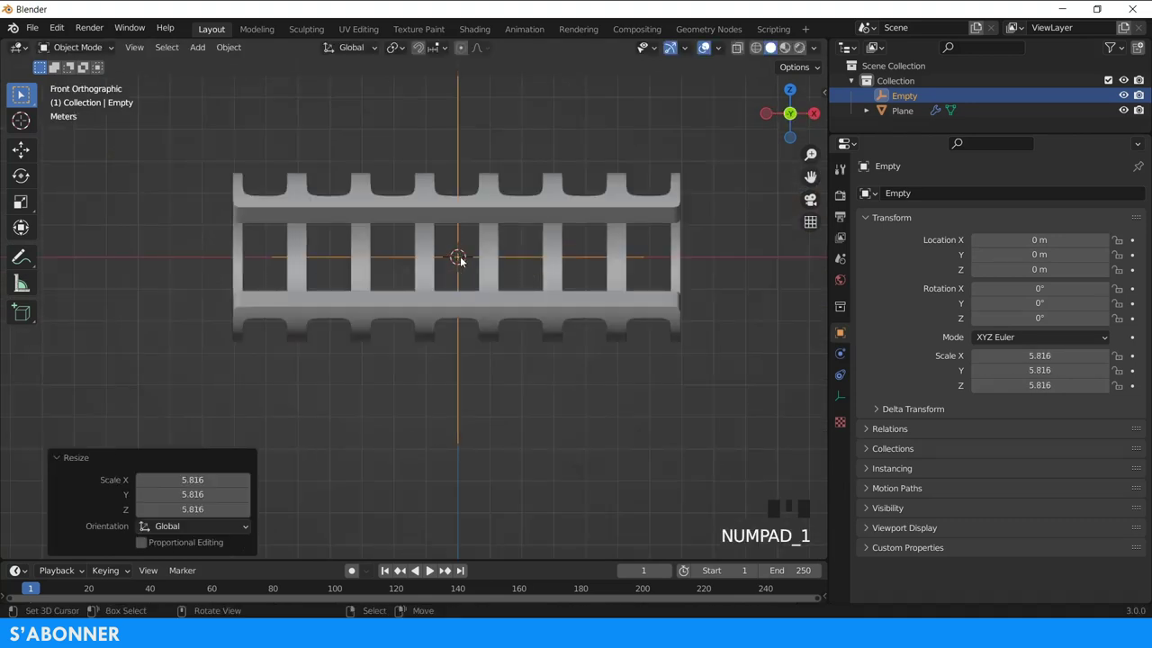
{"action": "scroll", "scroll_direction": "up", "scroll_amount": 3}
{"action": "right_click", "coordinate": [557, 260]}
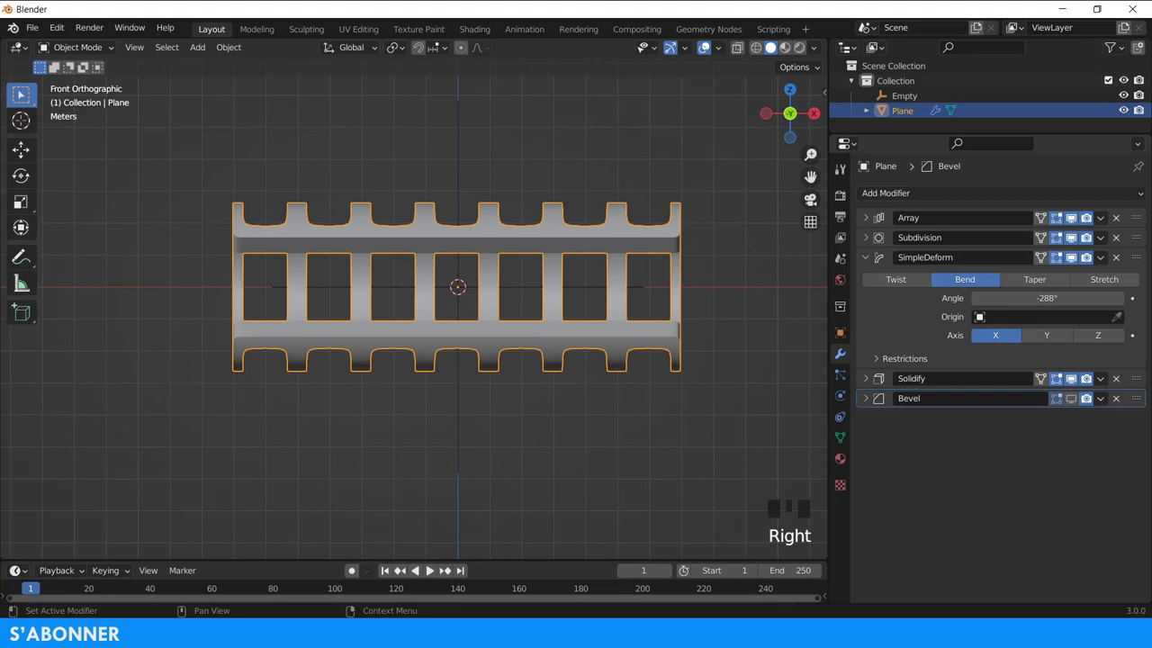
Step: Pick the Empty as the SimpleDeform origin with the eyedropper and select the Empty
{"action": "left_click", "coordinate": [1123, 320]}
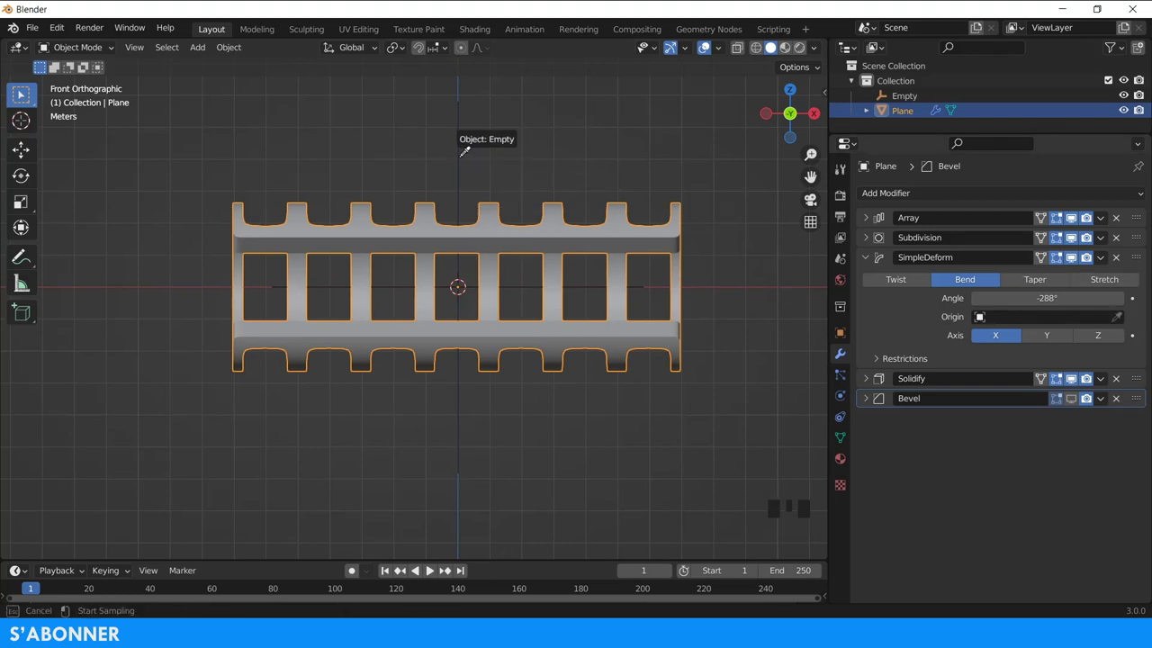
{"action": "right_click", "coordinate": [460, 165]}
{"action": "middle_click", "coordinate": [456, 202]}
{"action": "scroll", "scroll_direction": "down", "scroll_amount": 3}
Step: Scale the Empty slightly and begin moving it in front view
{"action": "key", "text": "s"}
{"action": "left_click_drag", "start_coordinate": [517, 348], "coordinate": [536, 348]}
{"action": "key", "text": "KP_1"}
{"action": "key", "text": "g"}
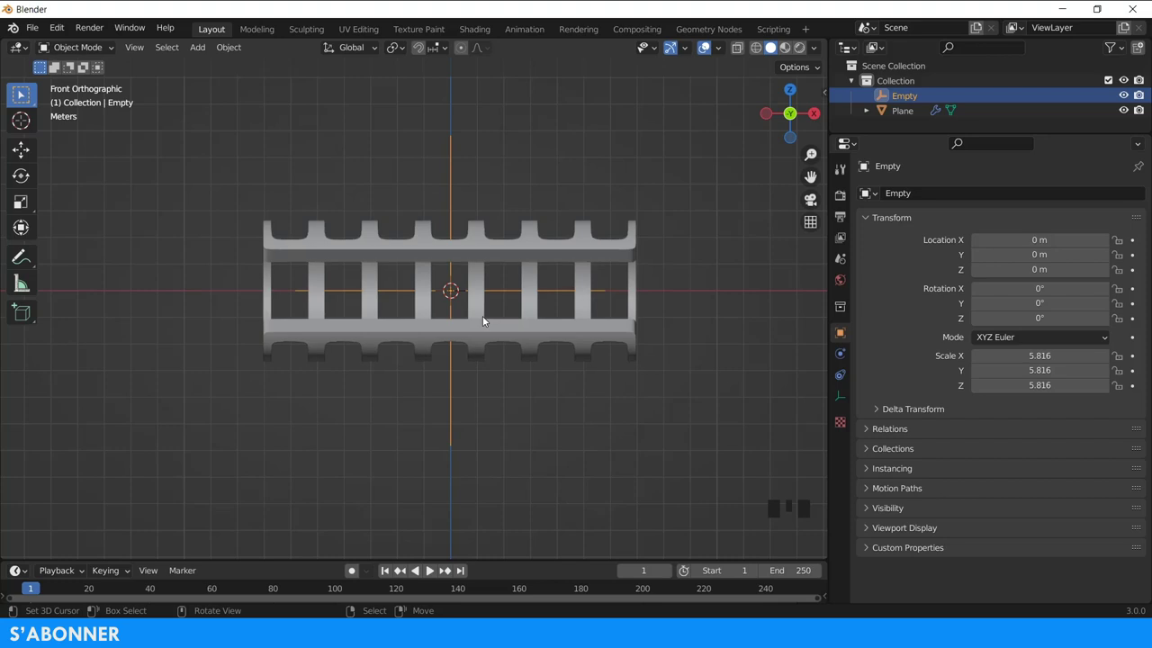
Step: In Right view, move the Empty along Y and Z so the grille sweeps into a spiral
{"action": "key", "text": "KP_1"}
{"action": "key", "text": "KP_3"}
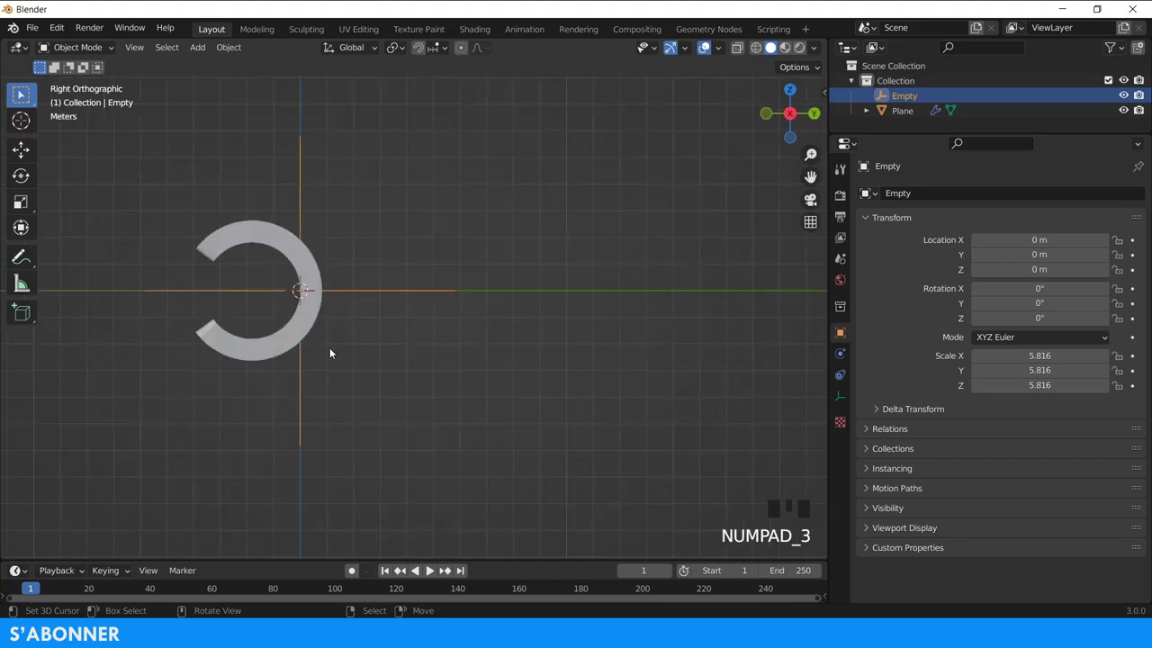
{"action": "key", "text": "g"}
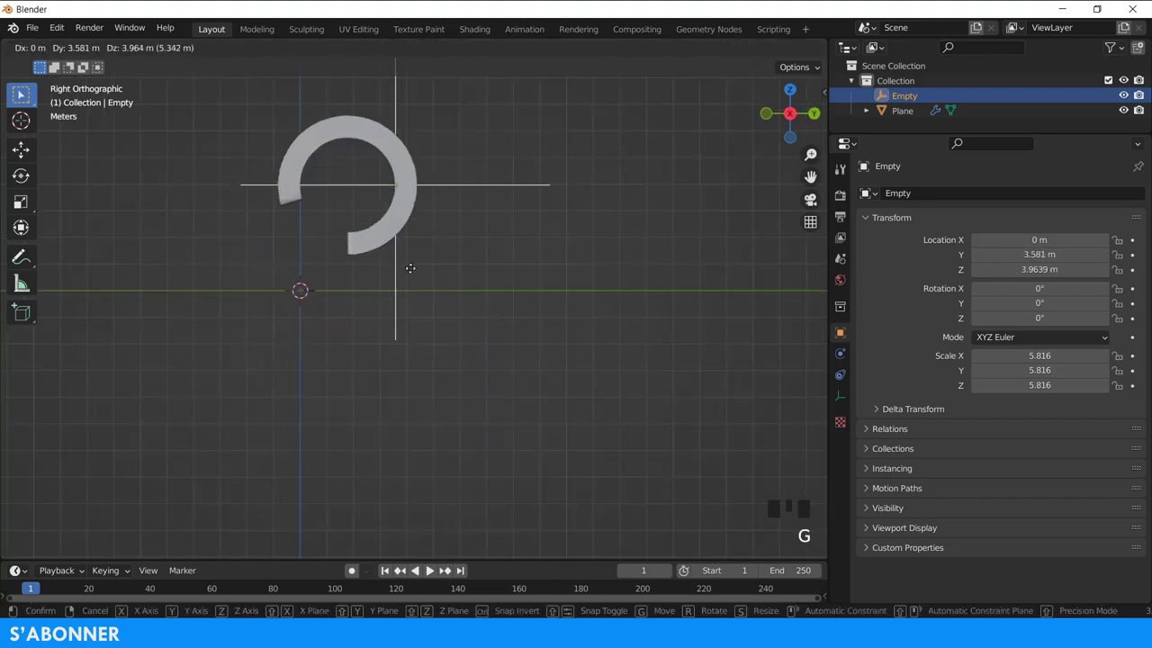
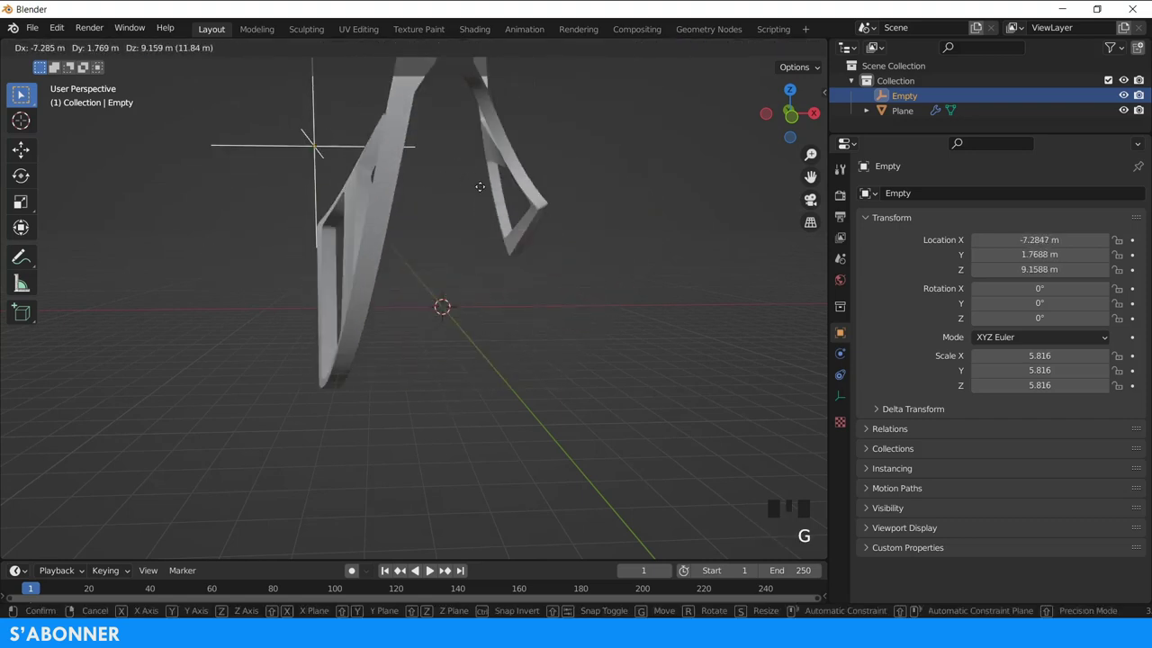
{"action": "key", "text": "KP_3"}
{"action": "key", "text": "g"}
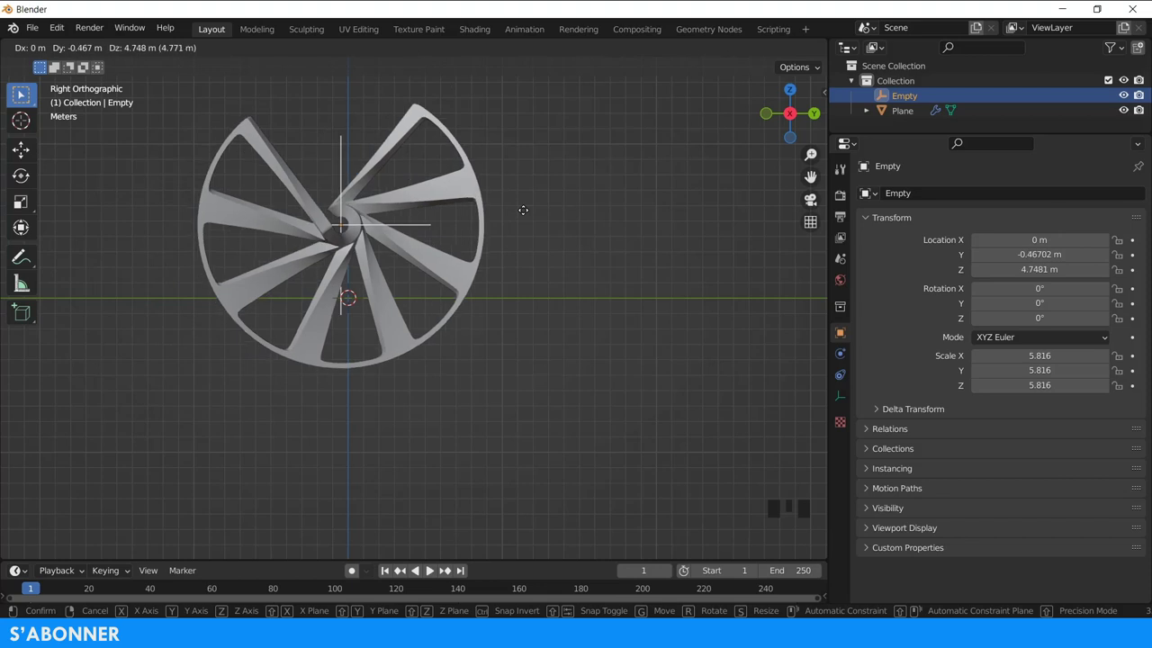
Step: Position the Empty near Y -6.34 m, Z 6.19 m, forming a curled crescent of slats
{"action": "scroll", "scroll_direction": "down", "scroll_amount": 3}
{"action": "left_click_drag", "start_coordinate": [392, 210], "coordinate": [526, 251]}
{"action": "scroll", "scroll_direction": "up", "scroll_amount": 3}
{"action": "middle_click", "coordinate": [576, 231]}
{"action": "scroll", "scroll_direction": "up", "scroll_amount": 3}
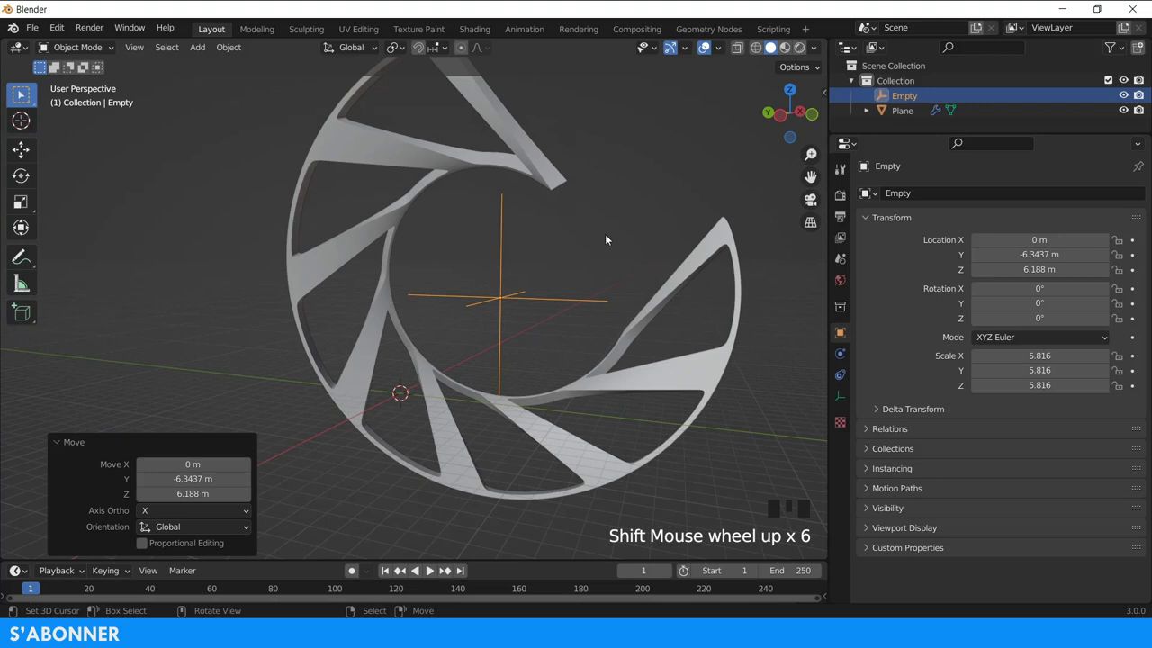
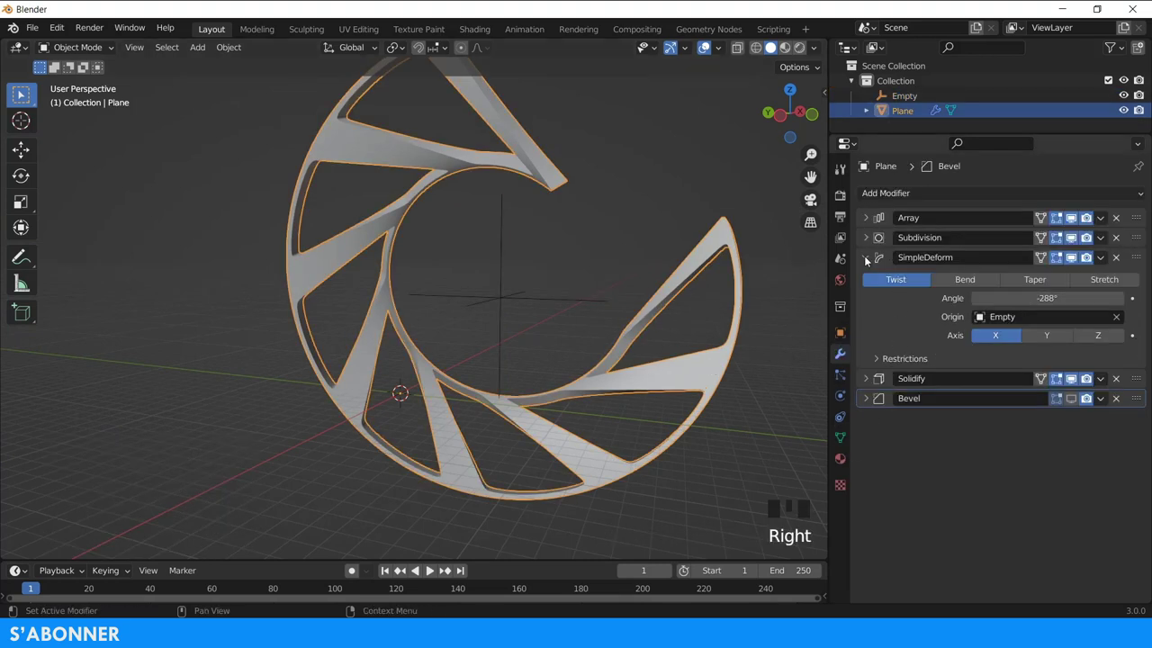
Step: Orbit and zoom around the curved grille to inspect the slat edges up close
{"action": "left_click_drag", "start_coordinate": [863, 263], "coordinate": [531, 362]}
{"action": "left_click_drag", "start_coordinate": [532, 363], "coordinate": [562, 322]}
{"action": "scroll", "scroll_direction": "up", "scroll_amount": 3}
{"action": "left_click_drag", "start_coordinate": [627, 310], "coordinate": [516, 309]}
{"action": "scroll", "scroll_direction": "up", "scroll_amount": 3}
{"action": "left_click_drag", "start_coordinate": [534, 318], "coordinate": [583, 316]}
{"action": "scroll", "scroll_direction": "up", "scroll_amount": 3}
{"action": "scroll", "scroll_direction": "up", "scroll_amount": 3}
{"action": "scroll", "scroll_direction": "up", "scroll_amount": 3}
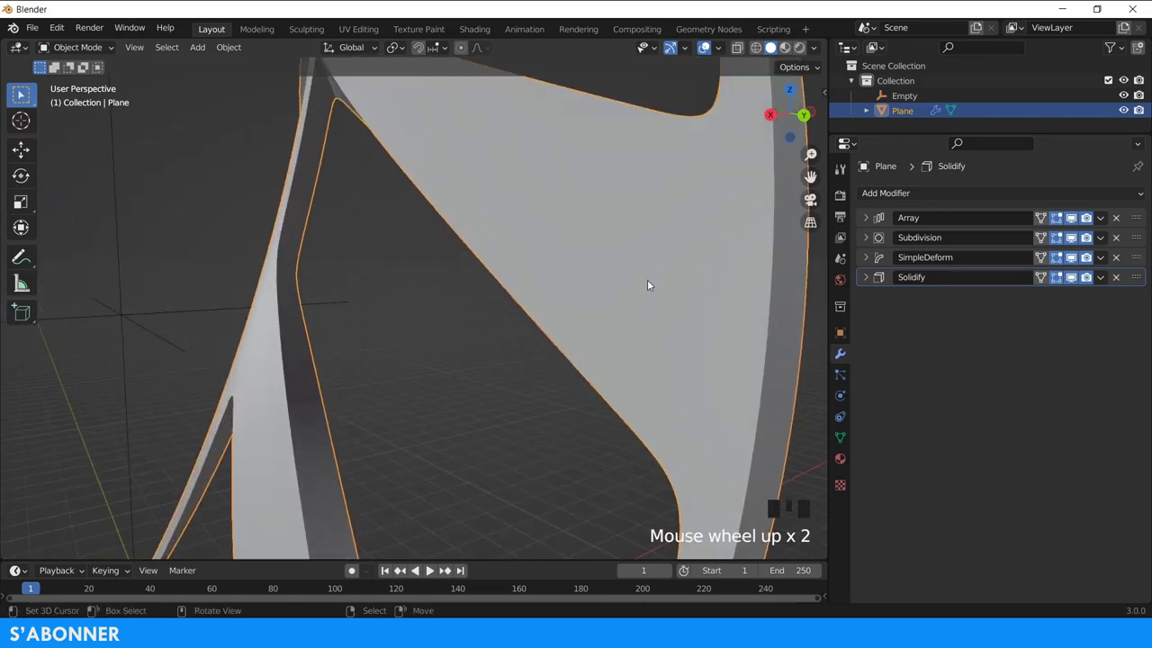
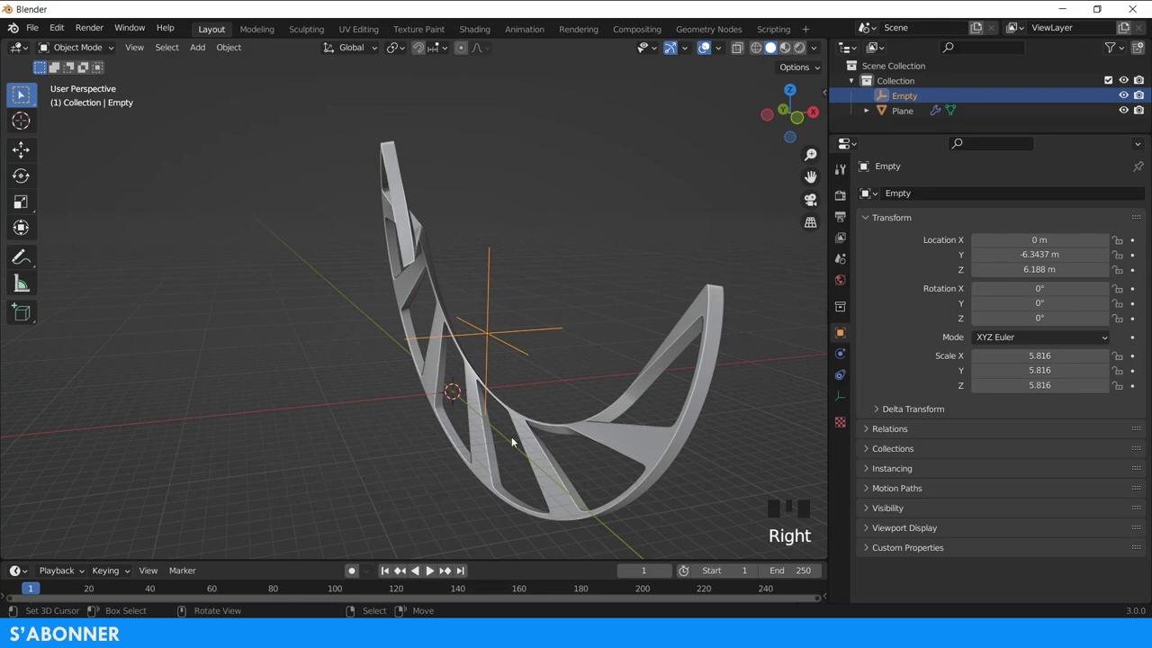
Step: In Front view, start moving the Empty to bend the grille into a twisting ribbon
{"action": "key", "text": "s"}
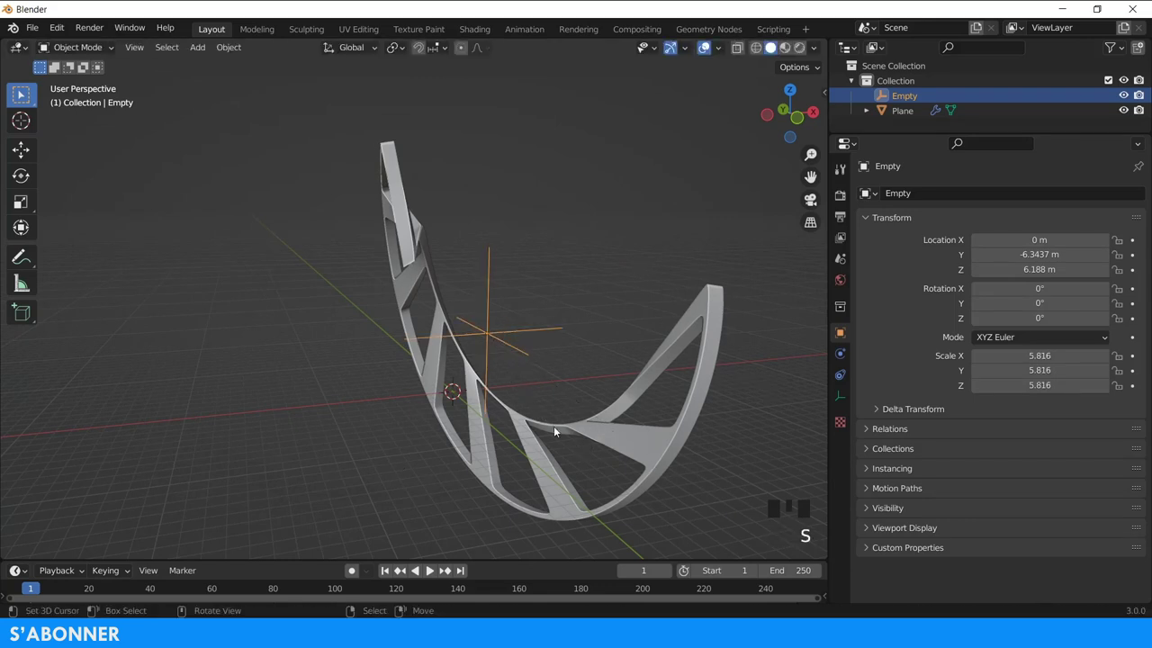
{"action": "key", "text": "KP_1"}
{"action": "key", "text": "g"}
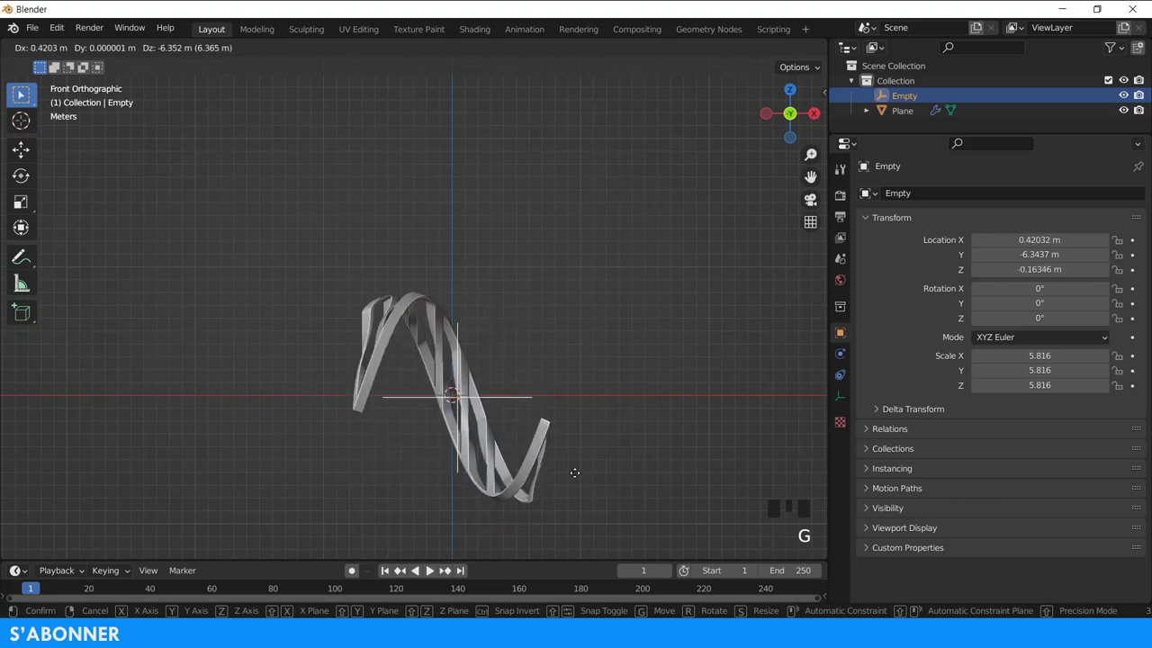